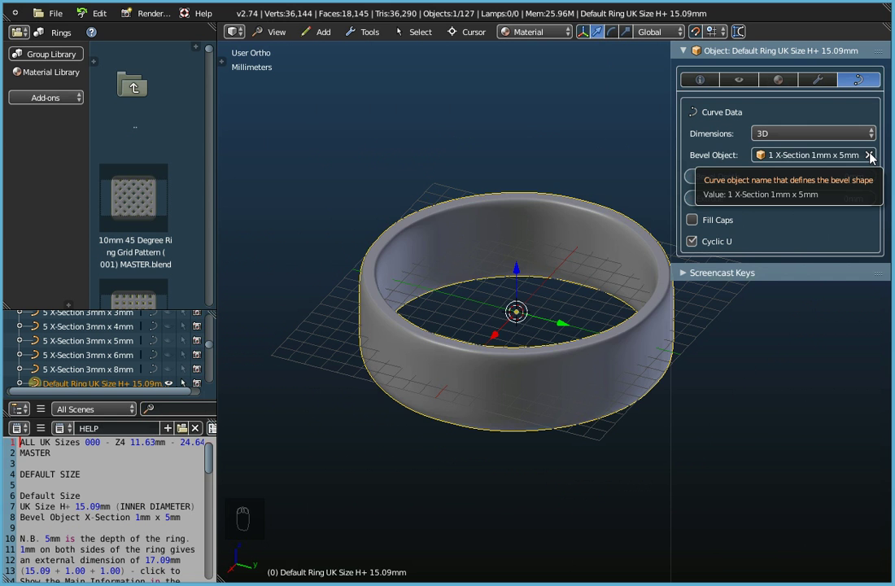
Step: Clear the ring's Bevel Object, hide UK Size H+ 15.09mm and show the UK Size P+ 18.14mm circle
drag(874, 158, 440, 344)
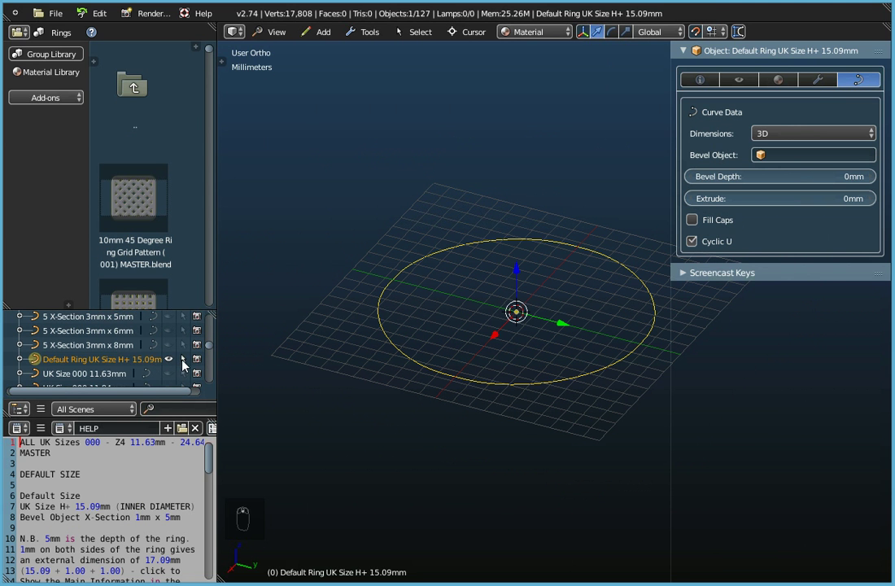
drag(189, 366, 115, 370)
drag(115, 370, 173, 373)
drag(173, 374, 79, 375)
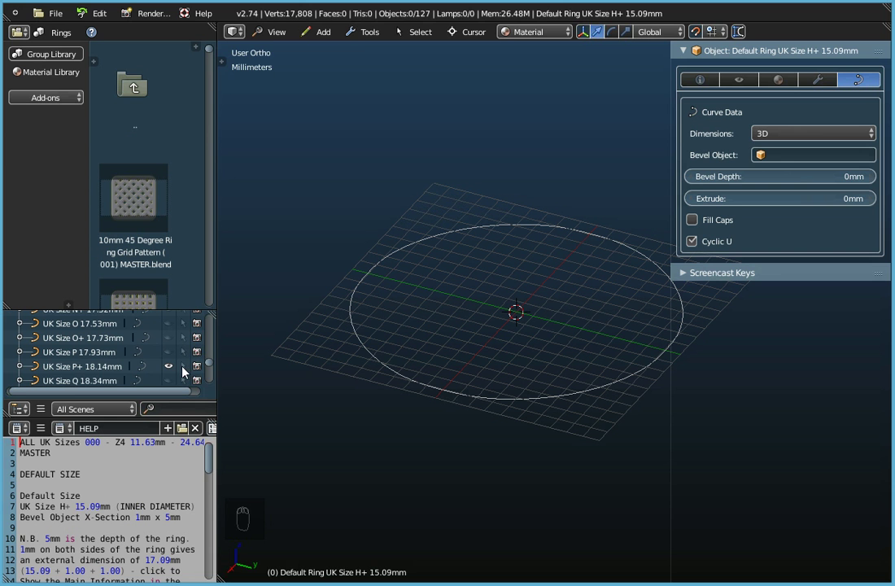
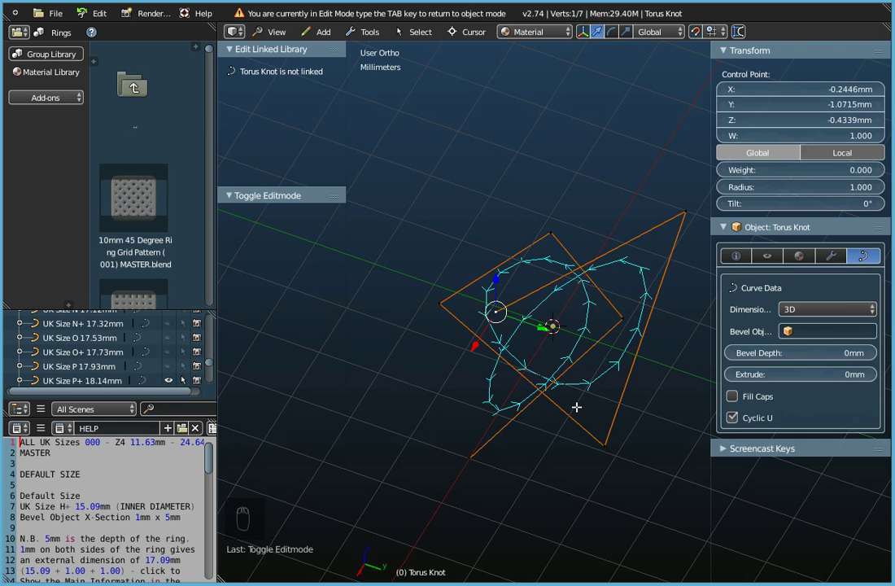
Step: Delete the knot and add a new Torus Knot Plus with bevel 0, checking its points in Edit Mode
key(Tab)
key(x)
drag(327, 35, 433, 164)
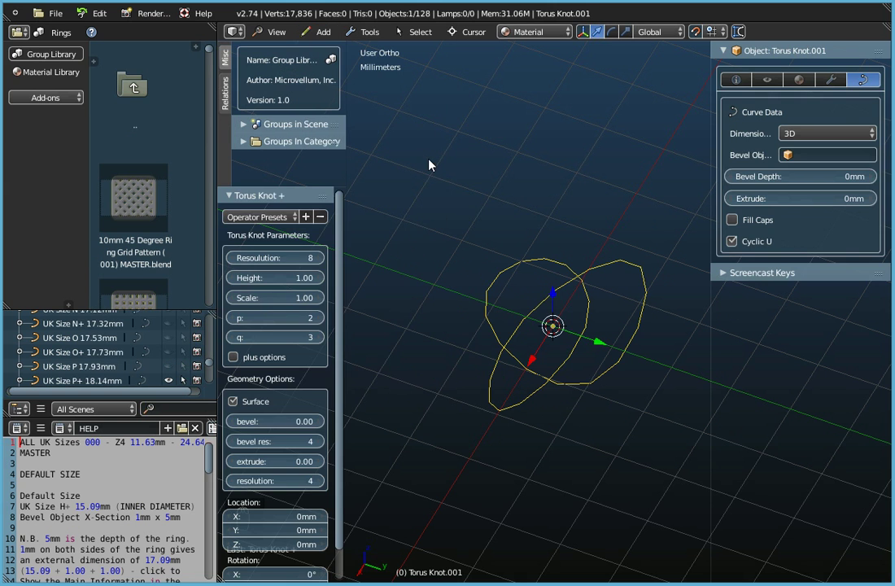
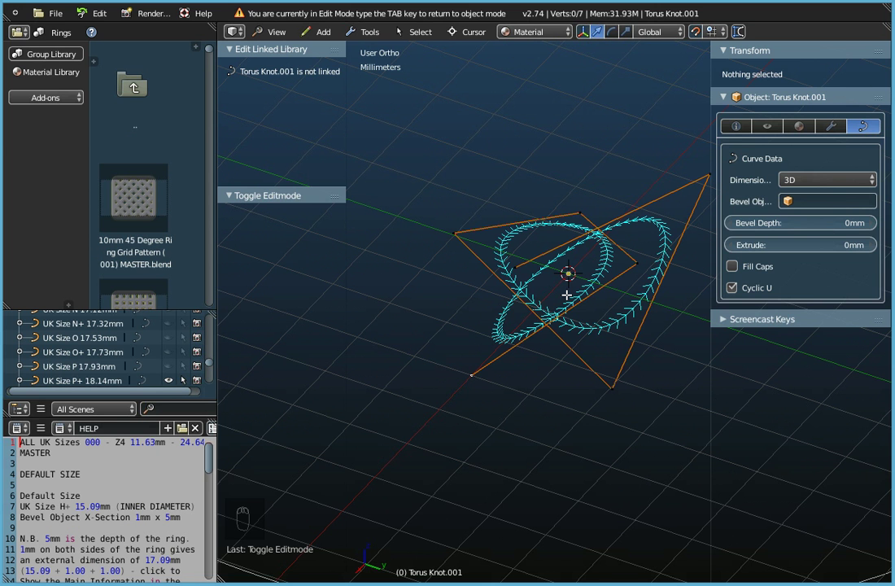
key(Tab)
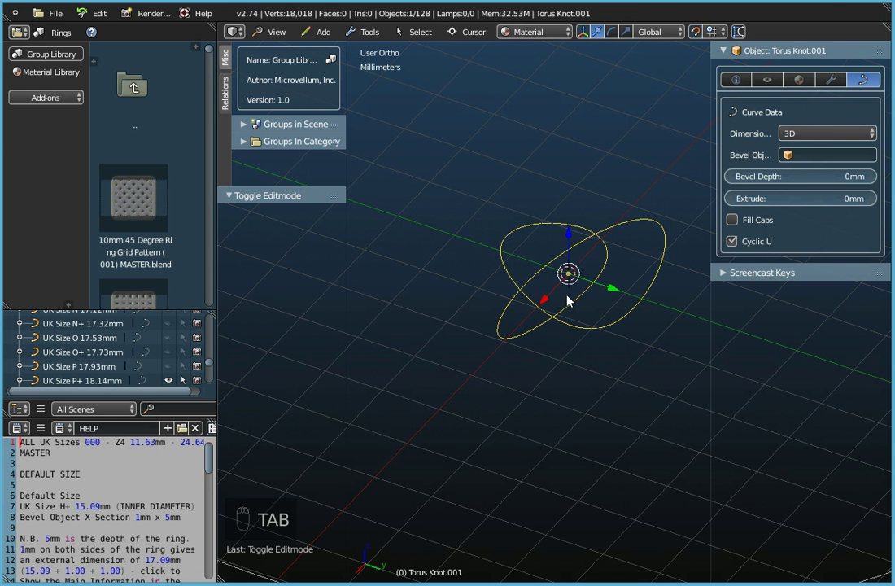
Step: Delete Torus Knot.001, leaving the viewport empty for the new knot
key(x)
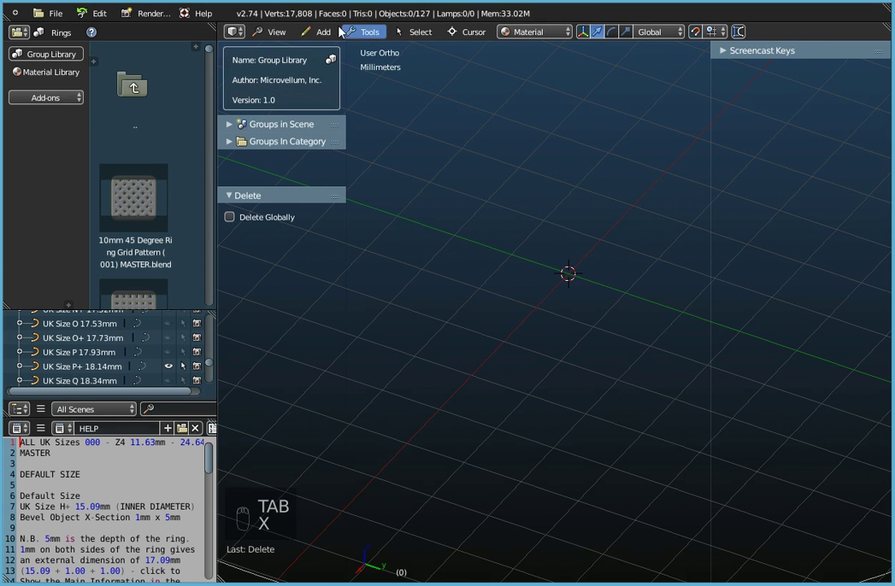
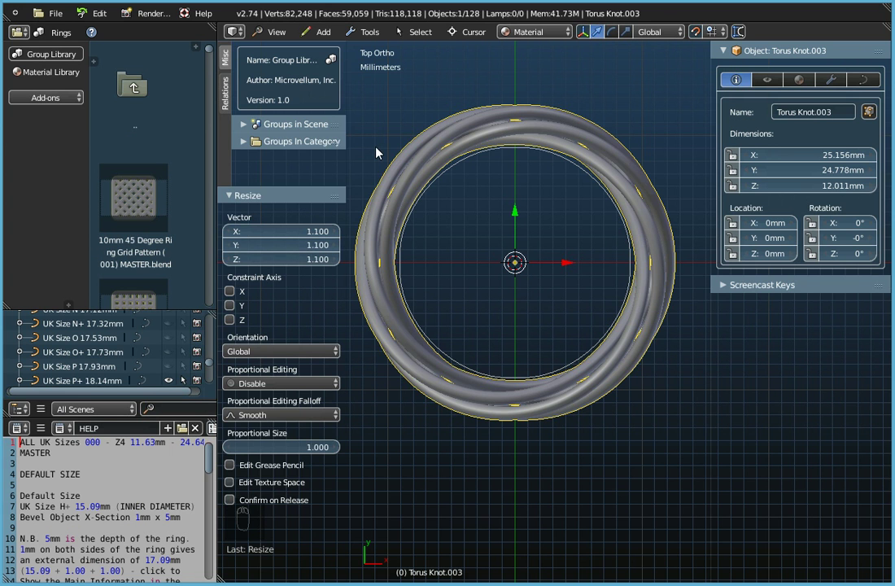
Step: Hide the operator settings and reframe the view to enlarge the ring
key(t)
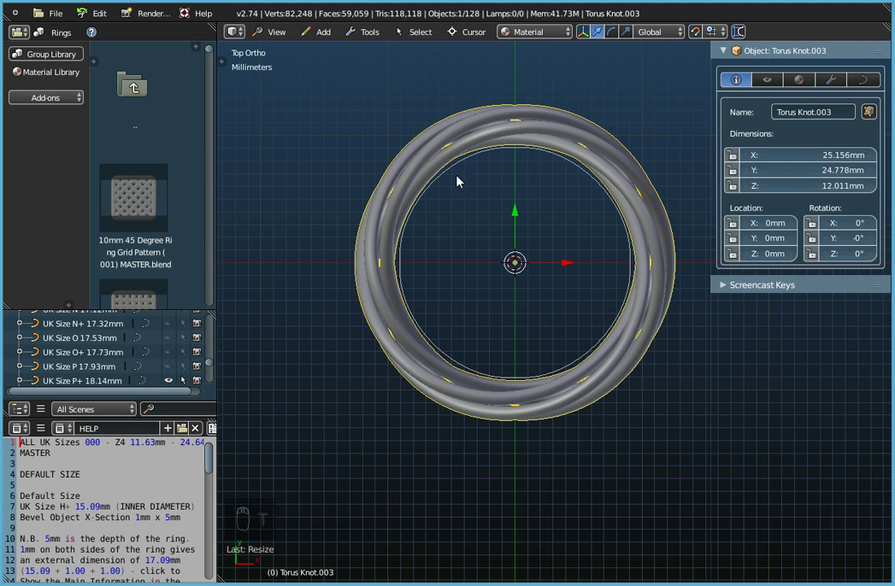
drag(448, 317, 285, 38)
drag(285, 39, 457, 281)
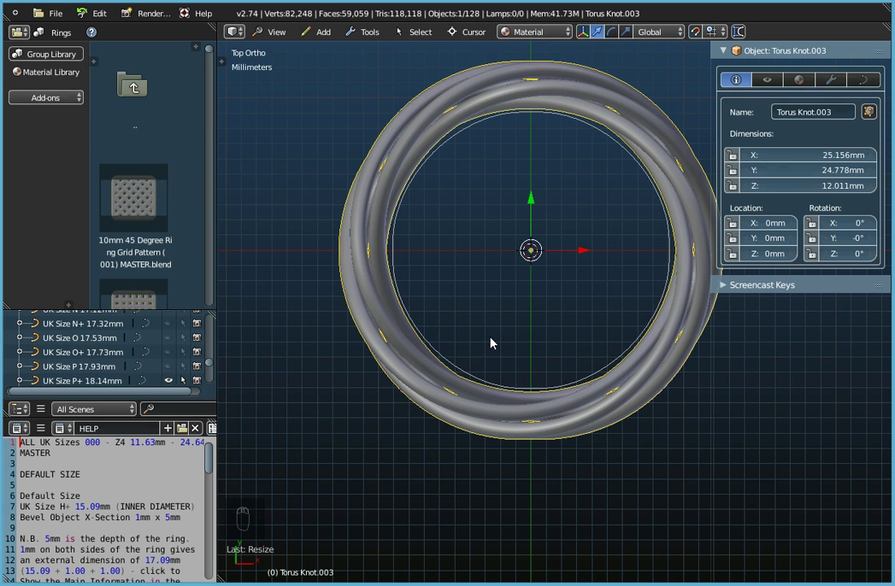
Step: Apply rotation and scale to the ring, then zoom in on its inner edge
key(ctrl+a)
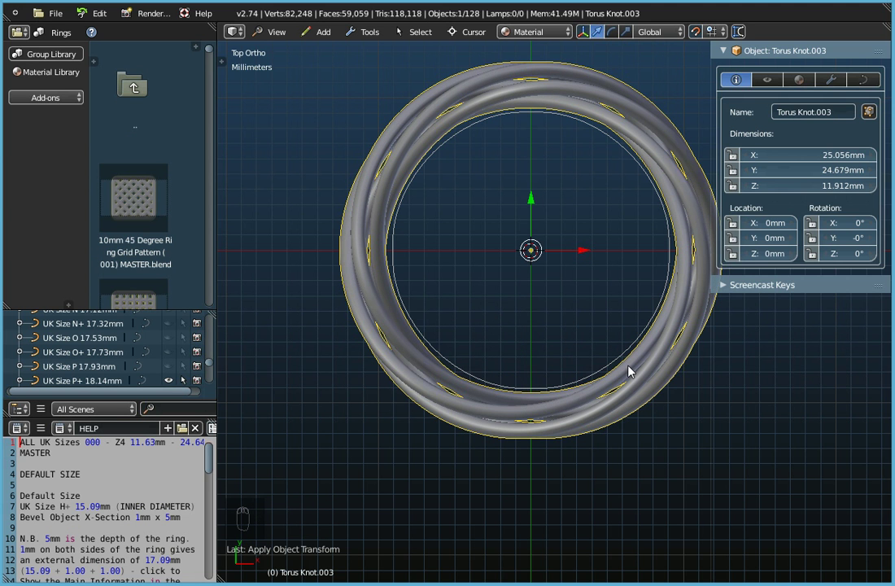
drag(637, 363, 583, 368)
middle_click(549, 309)
drag(537, 284, 699, 38)
drag(699, 38, 644, 538)
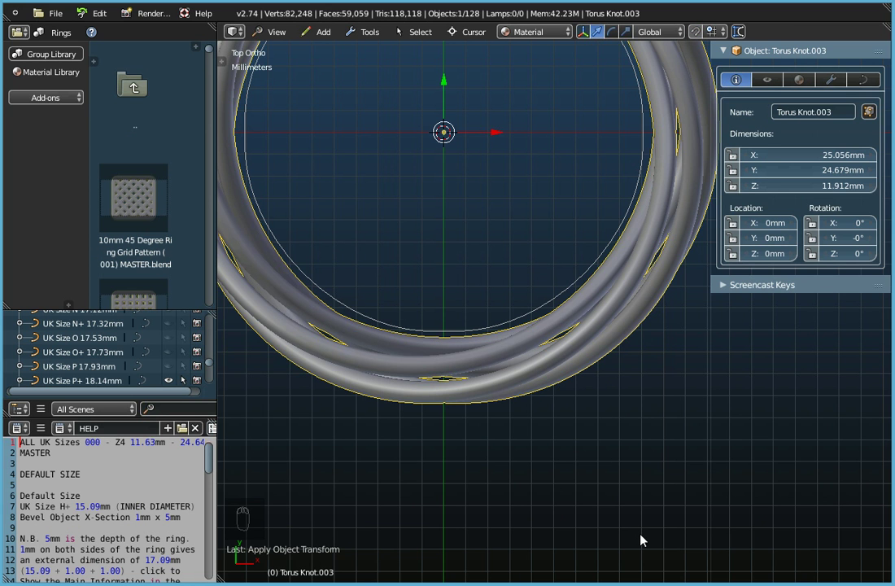
Step: Scale the torus knot up slightly against the P+ guide circle and apply the scale
key(s)
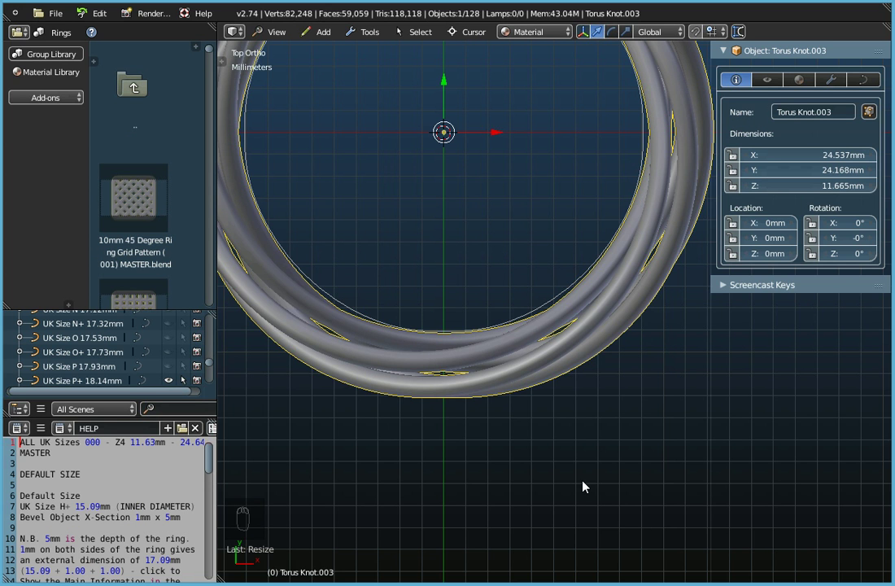
key(ctrl+a)
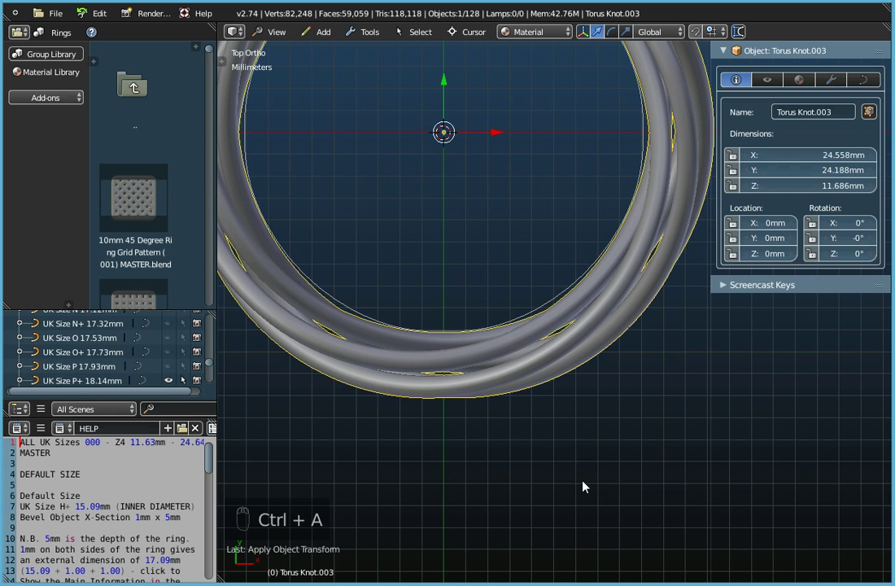
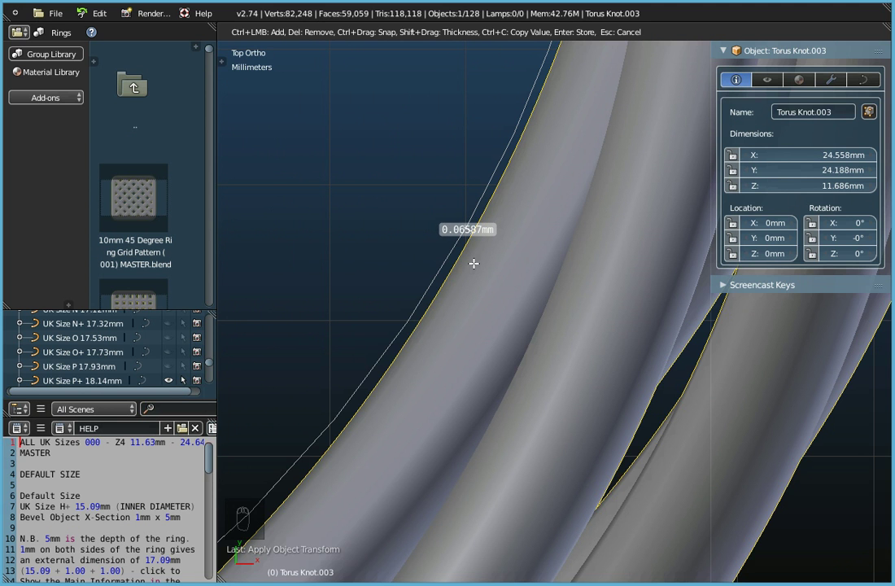
drag(479, 270, 494, 261)
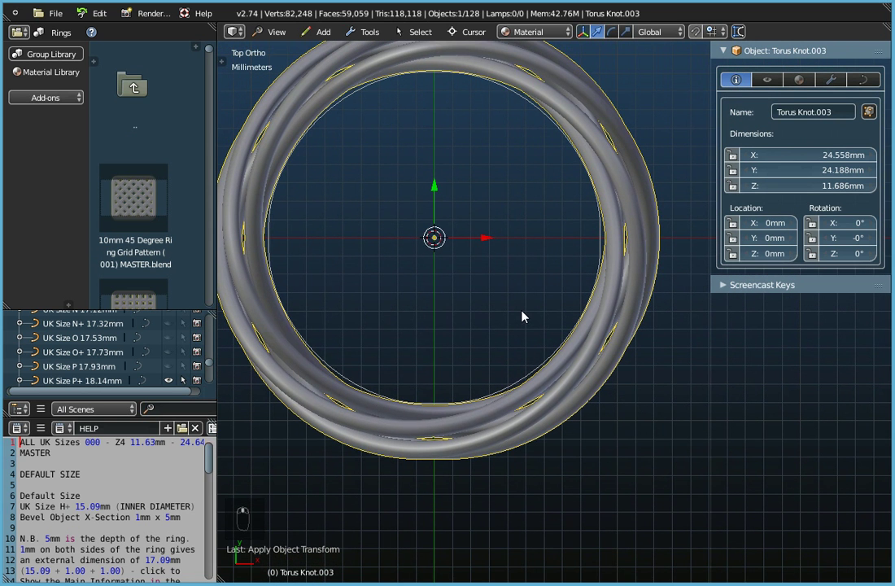
drag(459, 422, 504, 423)
drag(508, 387, 569, 267)
drag(523, 272, 569, 267)
Step: Scale the knot down to about 24.44 × 24.07 × 11.63 mm, apply it, and measure the gap to the guide circle
key(s)
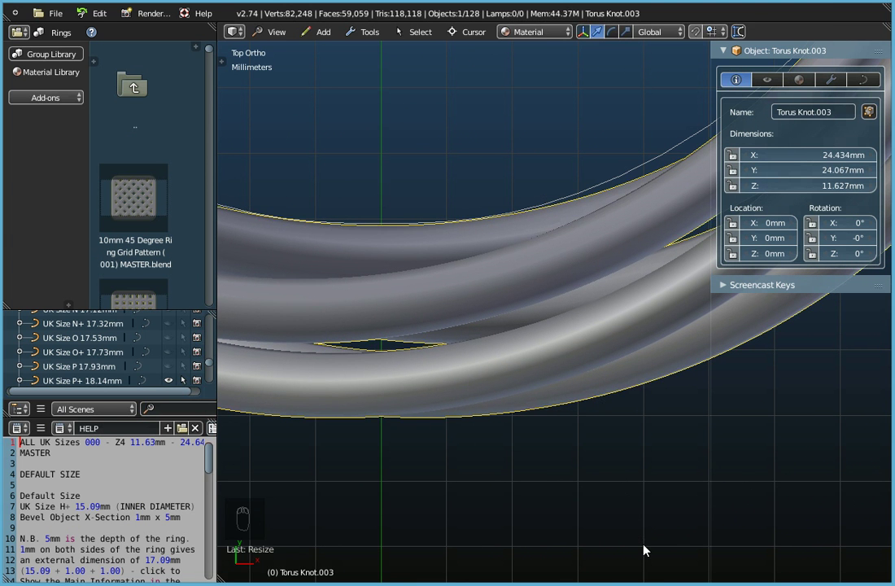
key(ctrl+a)
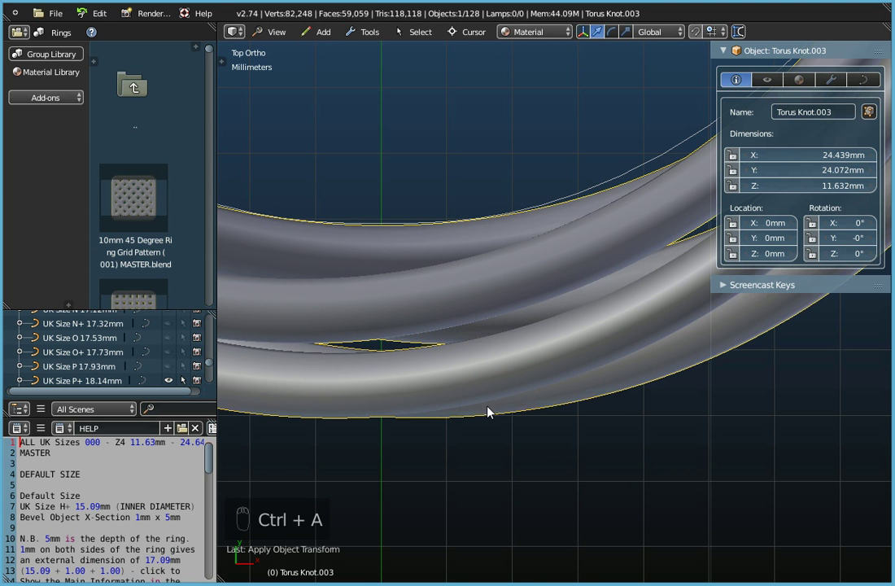
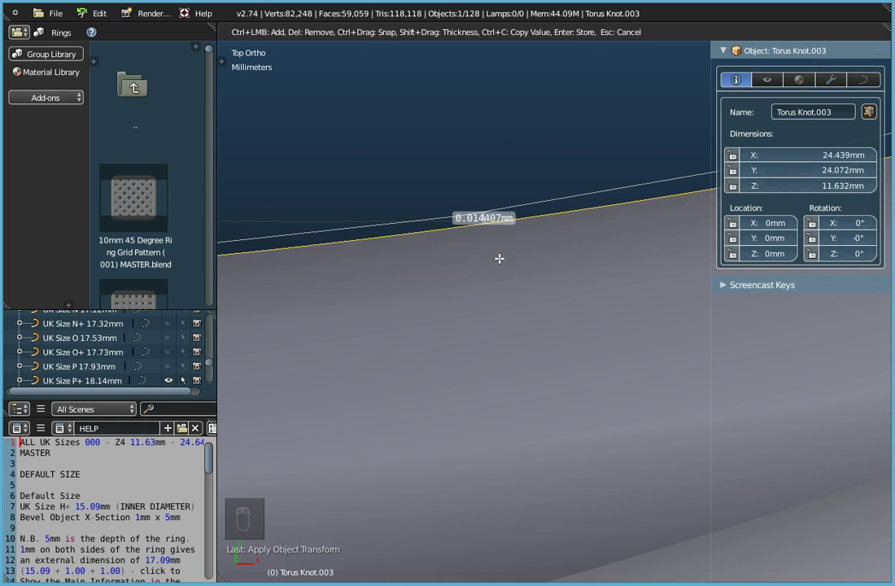
drag(507, 261, 66, 388)
drag(66, 387, 409, 247)
drag(411, 264, 410, 247)
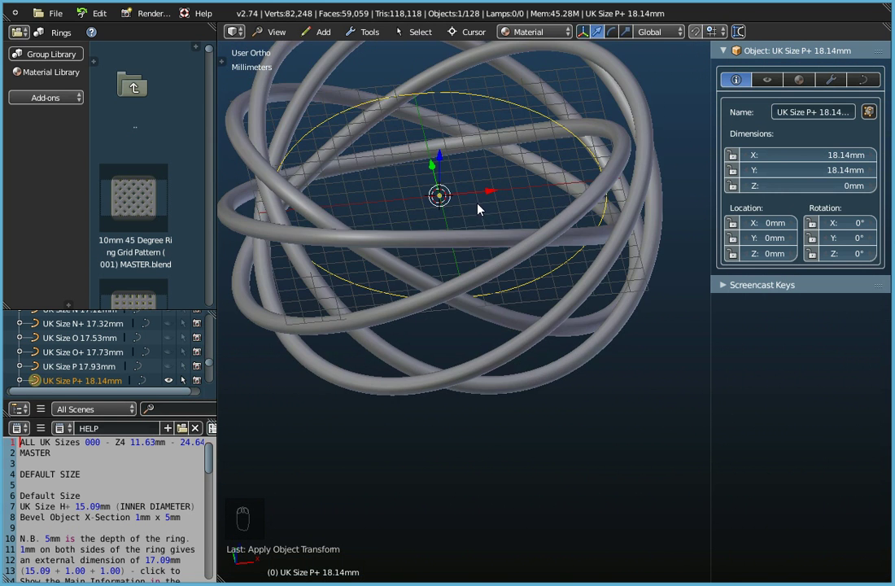
Step: Orbit the view to inspect the resized knot from several angles before exporting
drag(526, 352, 537, 320)
drag(537, 320, 532, 388)
drag(532, 388, 534, 426)
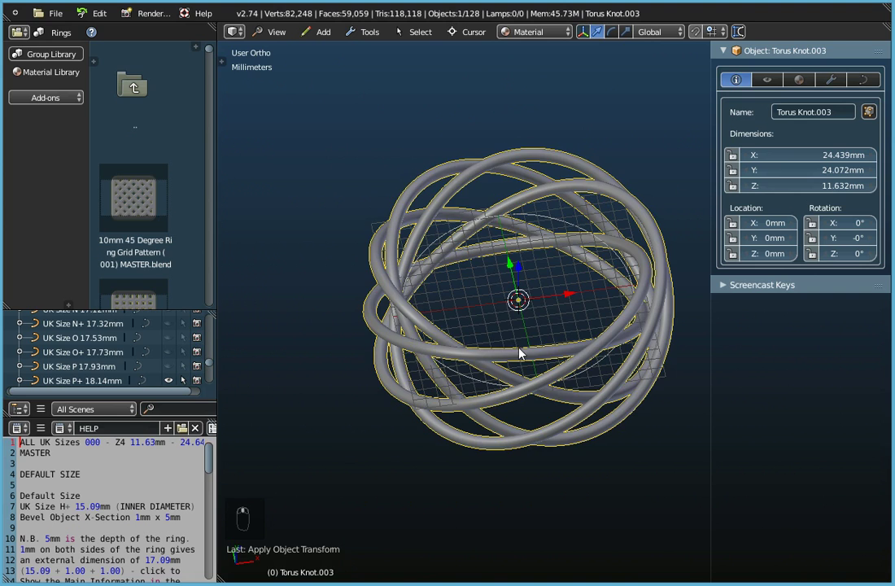
drag(503, 252, 482, 341)
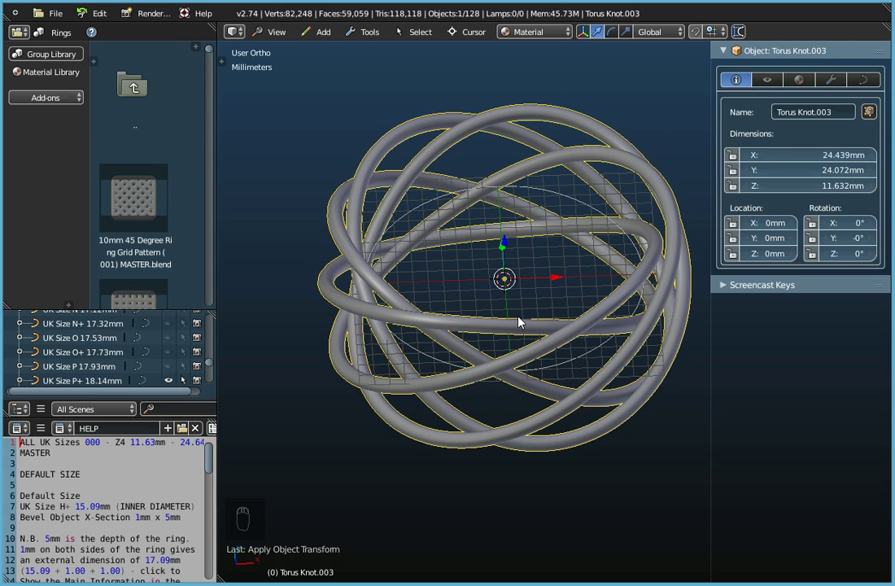
drag(66, 19, 79, 304)
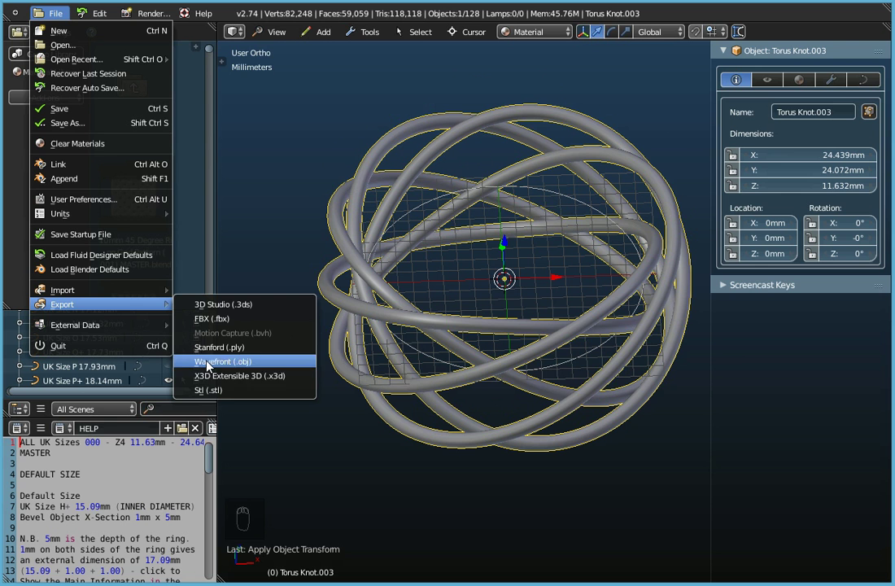
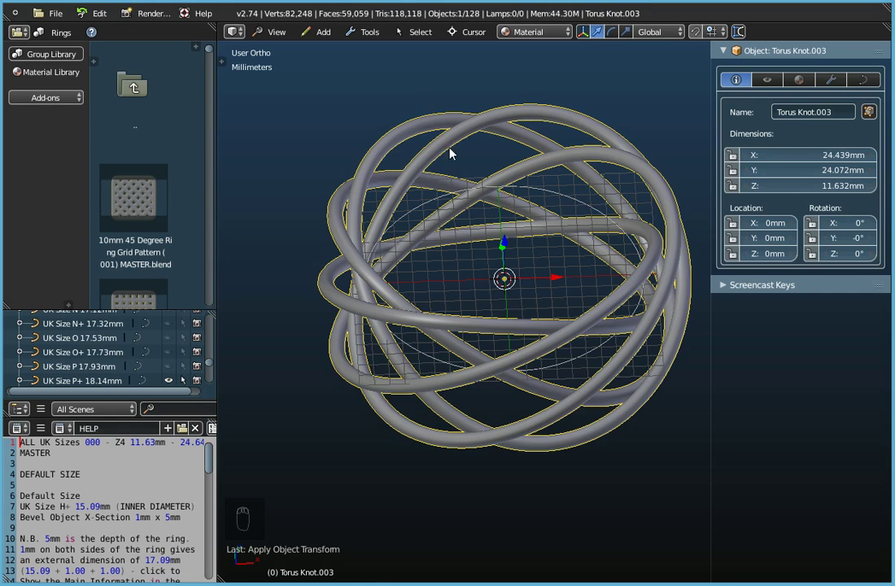
Step: Orbit the view to inspect the finished ring after the OBJ export
drag(468, 228, 476, 344)
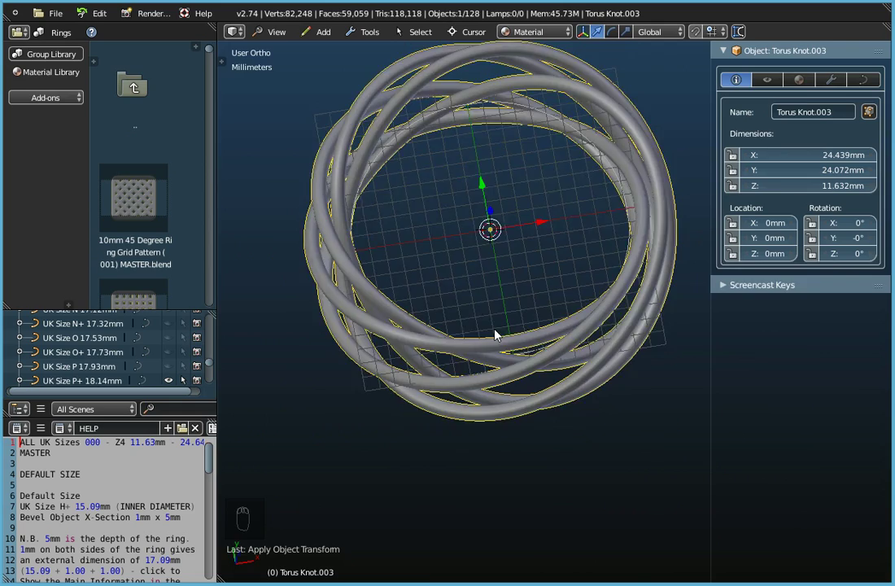